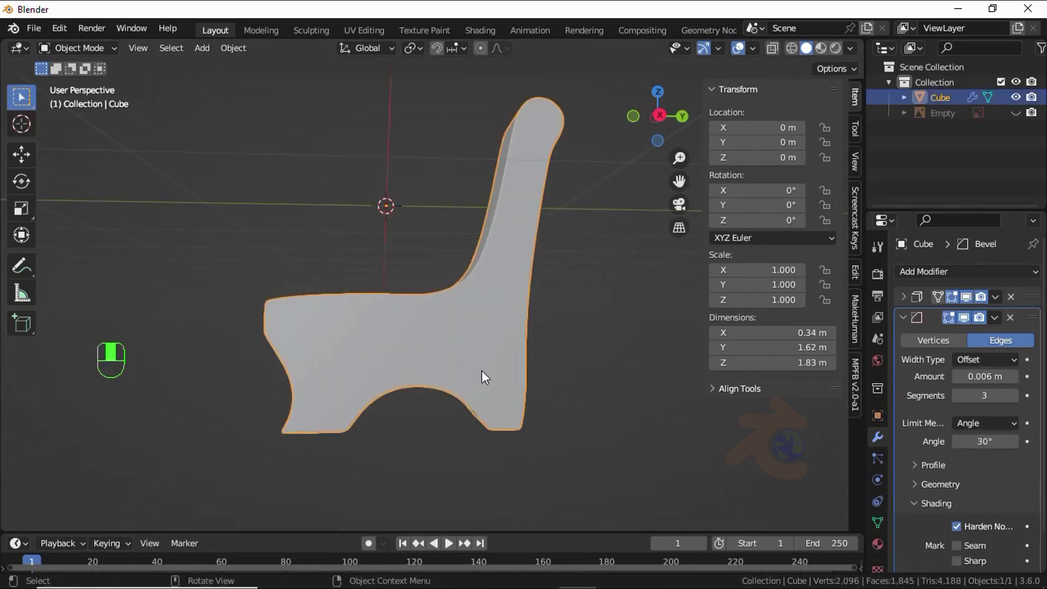
Step: Bake the Bevel modifier into the support, move it to X 1.5 m and duplicate a mirrored copy
key("KP_3")
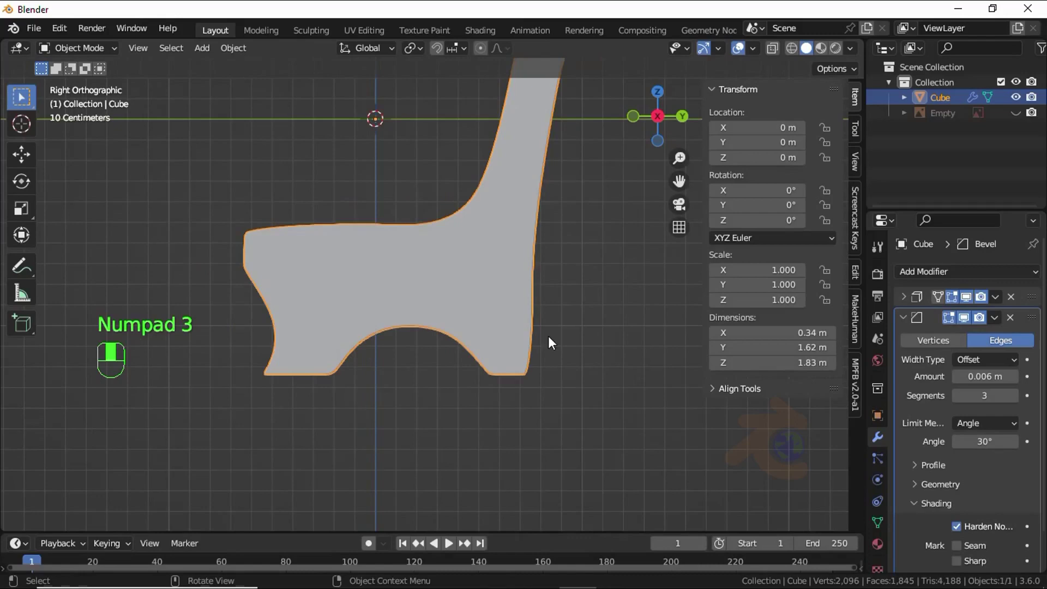
left_click(906, 317)
left_click_drag(1023, 297, 469, 294)
key("ctrl+a")
key("ctrl+a")
key("KP_1")
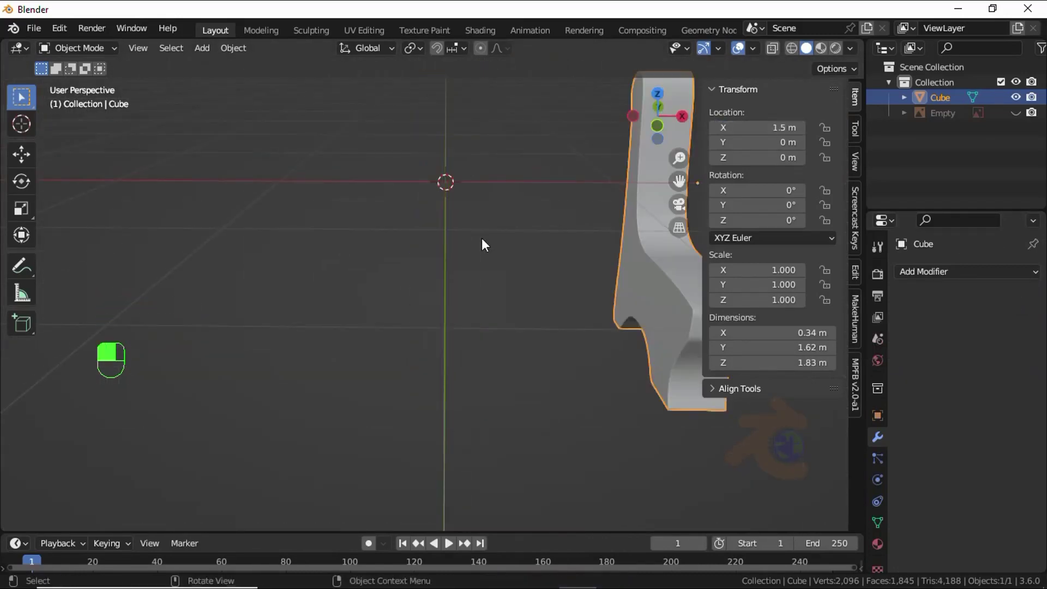
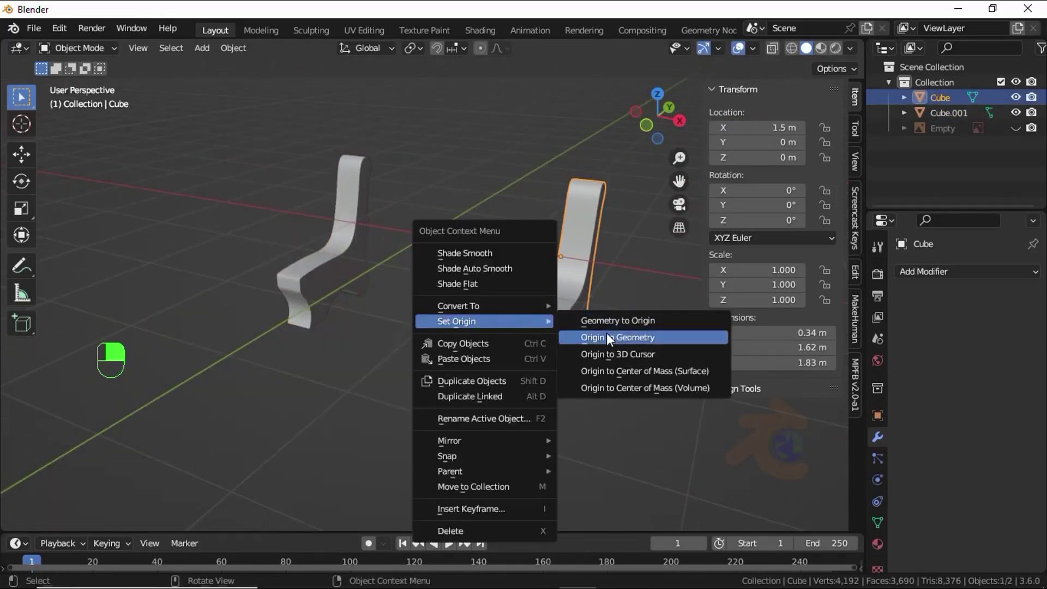
Step: Set the support's origin to its geometry and check both supports from above
left_click(521, 333)
middle_click(521, 333)
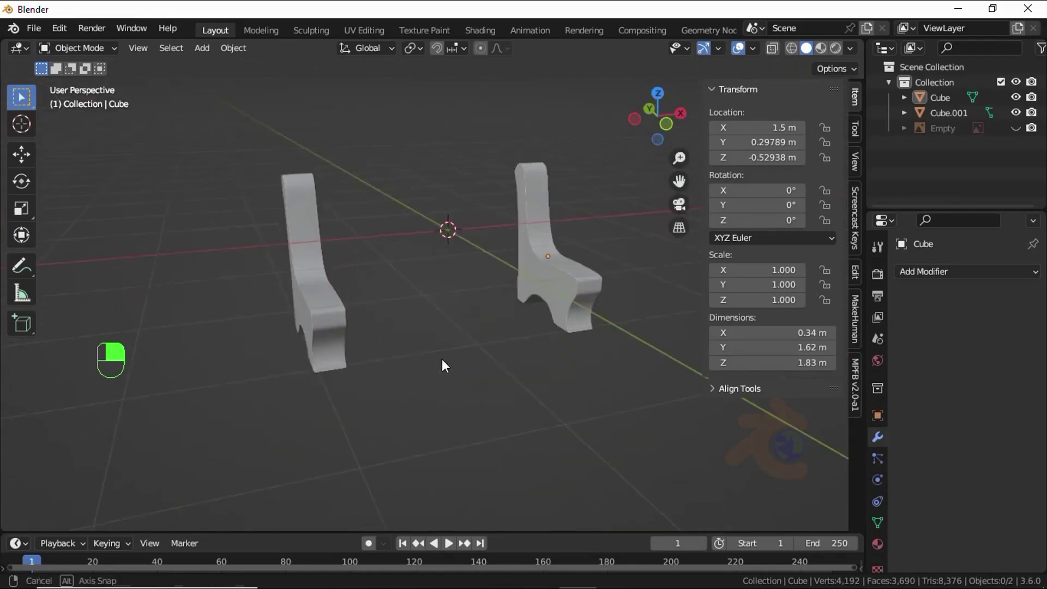
key("KP_7")
middle_click(470, 369)
Step: Draw a long flat box between the supports as the first seat board and adjust its thickness in Edit Mode
left_click(471, 402)
left_click_drag(26, 320, 640, 314)
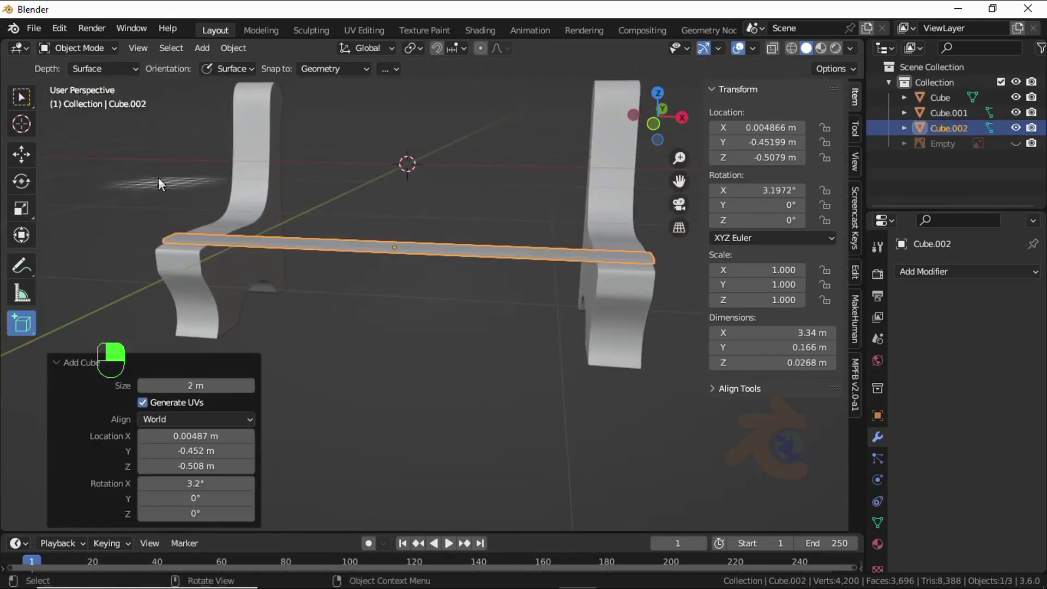
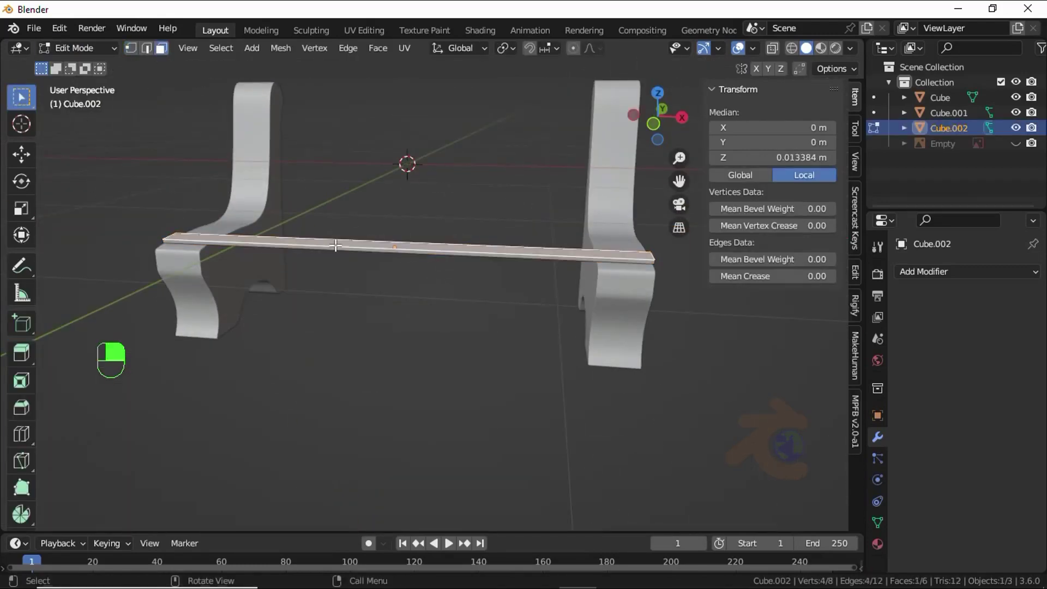
key("g")
key("Tab")
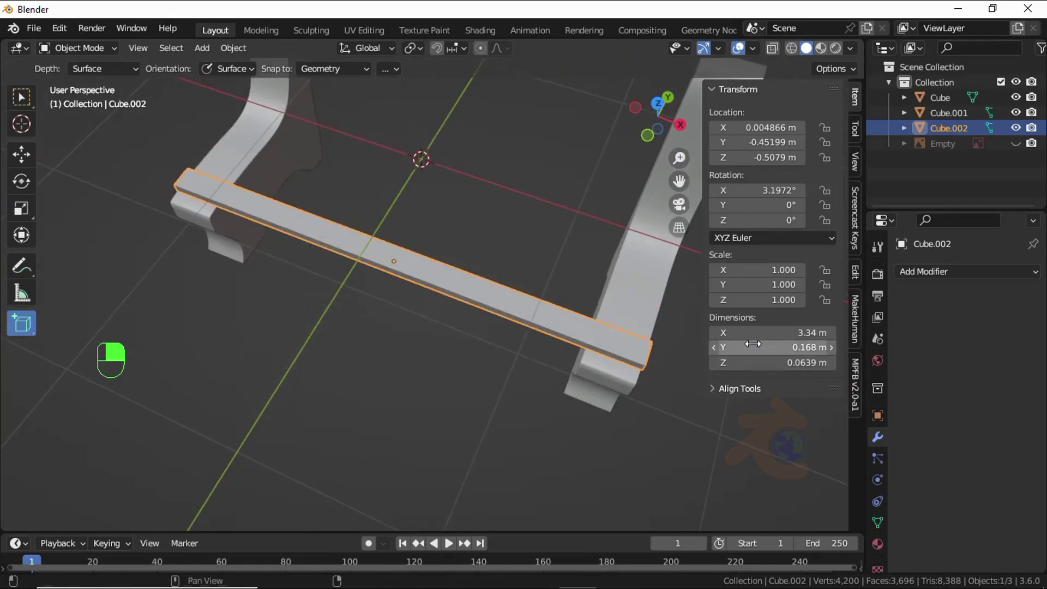
key("Tab")
left_click(173, 57)
Step: Shift the board's end against a panel and duplicate it along Y to get three parallel planks
key("g")
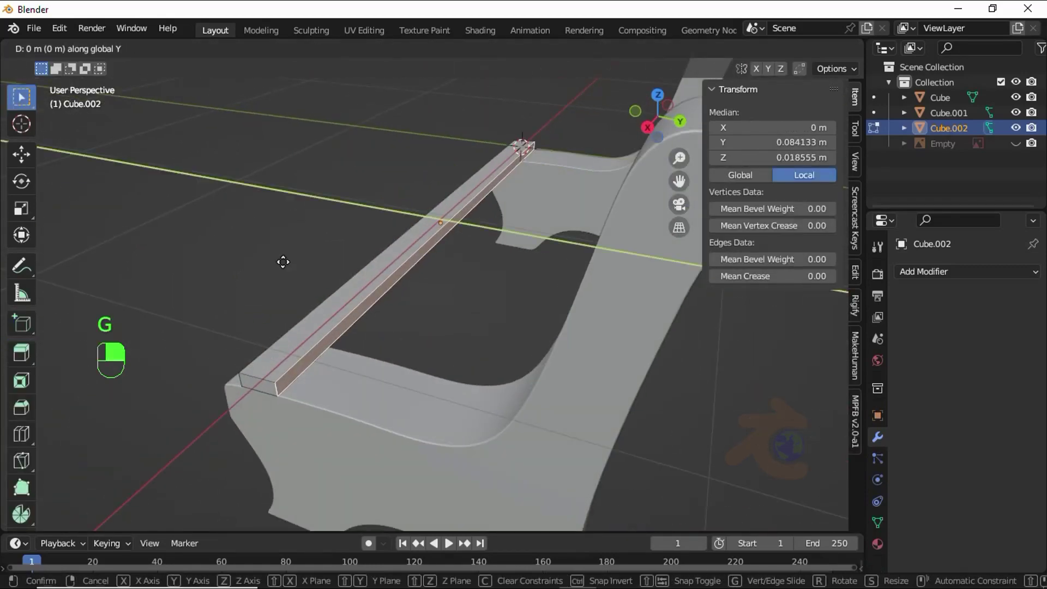
key("Tab")
left_click(25, 105)
key("shift+d")
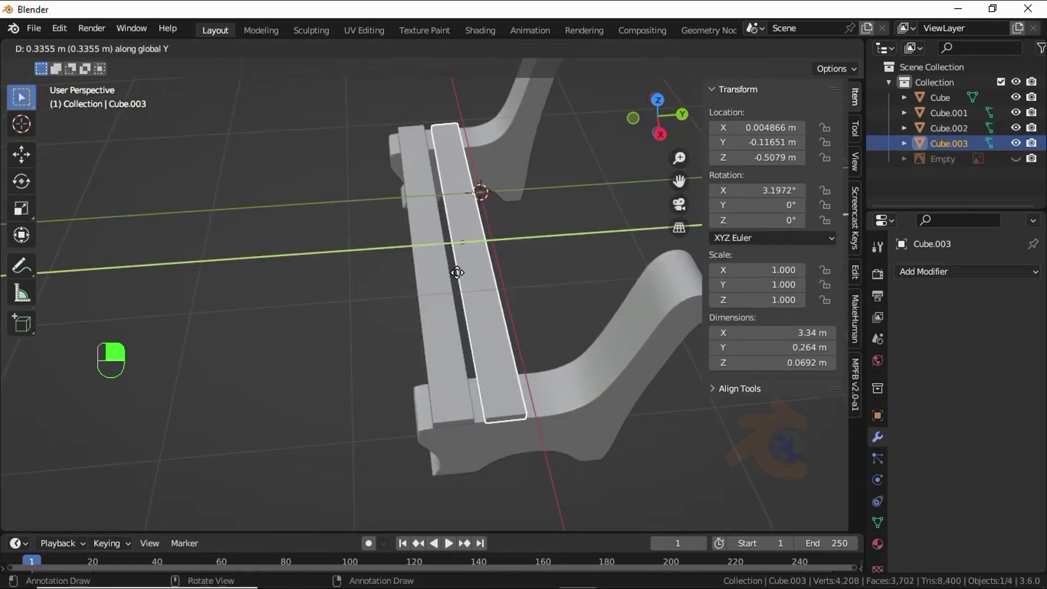
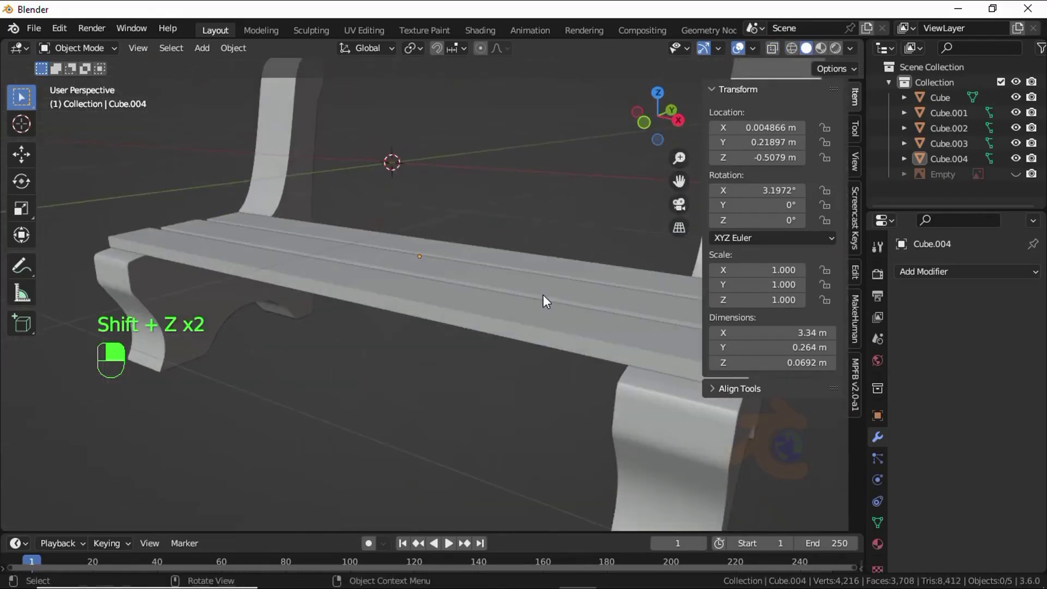
key("KP_1")
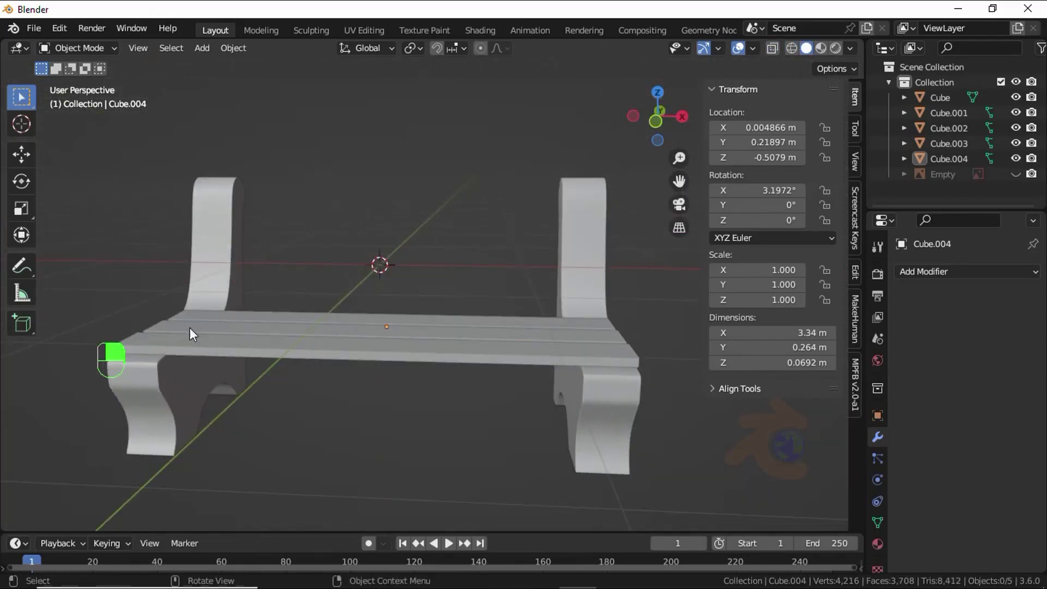
Step: Add active rigid body physics with 1 kg mass to the seat board in Physics Properties
left_click(884, 487)
left_click_drag(965, 380, 518, 187)
left_click_drag(312, 357, 364, 287)
key("ctrl+Delete")
left_click(421, 451)
left_click_drag(494, 313, 588, 395)
left_click_drag(381, 431, 469, 319)
left_click_drag(990, 378, 481, 199)
left_click_drag(234, 59, 445, 390)
Step: Raise and reposition the planks above the fixed supports ready to drop
left_click(515, 350)
left_click(473, 361)
key("g")
left_click(478, 352)
left_click_drag(477, 351, 442, 351)
key("g")
key("g")
left_click(330, 319)
left_click_drag(330, 320, 490, 320)
key("g")
Step: Play the simulation to frame 54 so the planks fall and settle onto the supports
key("space")
key("space")
right_click(446, 303)
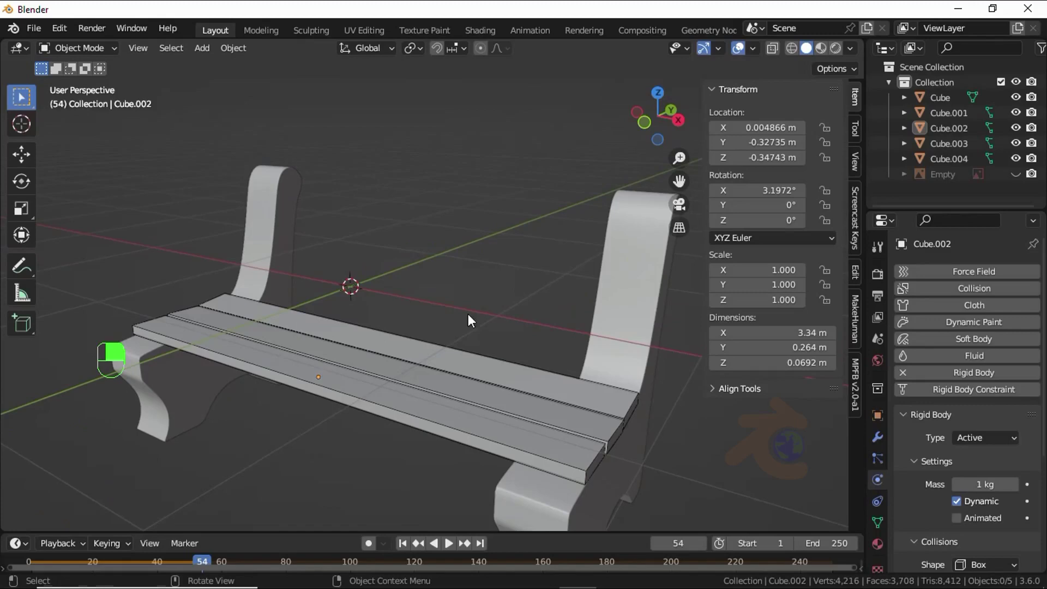